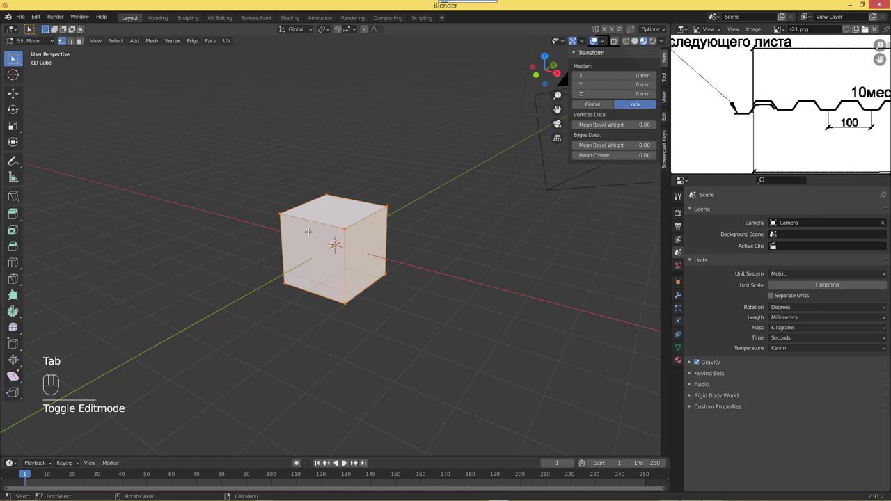
- Merge the cube's vertices into one point at the origin and view the scene from the top
left_click_drag(310, 235, 350, 411)
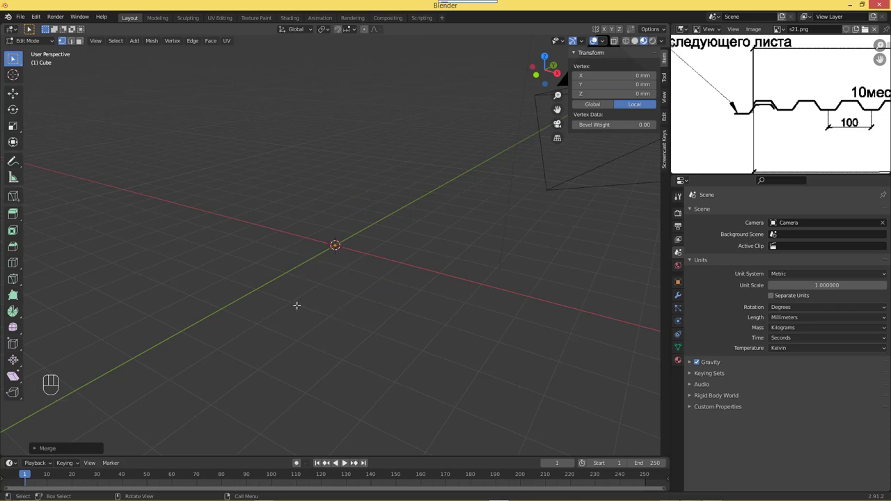
key("Tab")
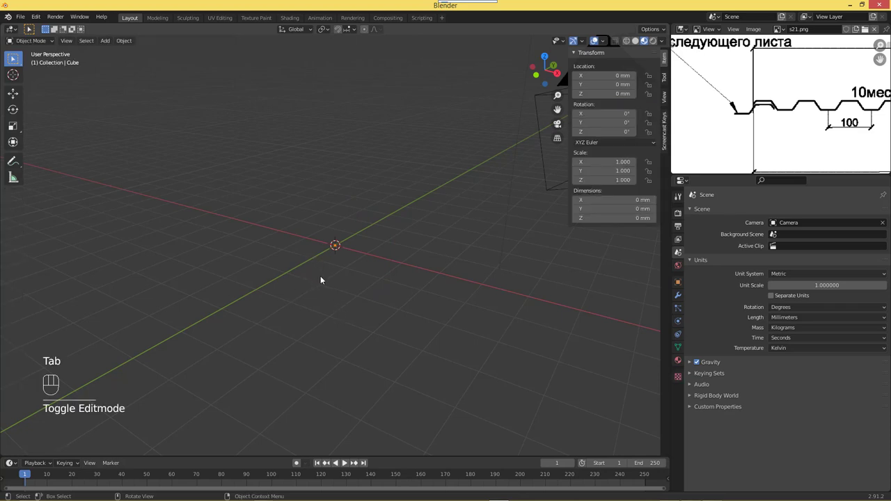
key("Escape")
key("`")
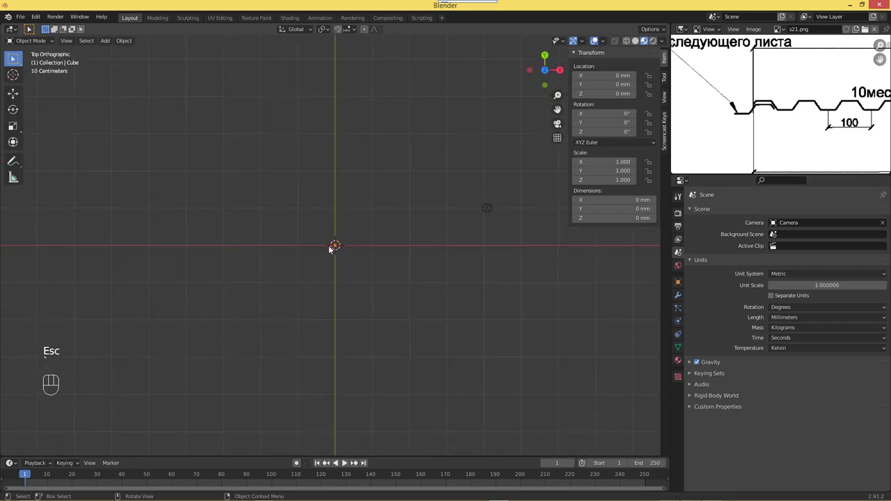
- Extrude a new vertex 21 mm up the Y axis from the origin point
key("Tab")
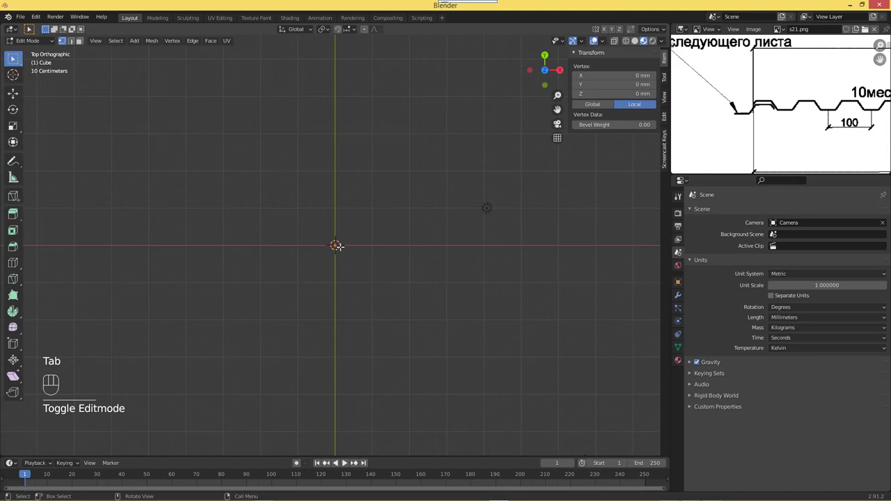
key("e")
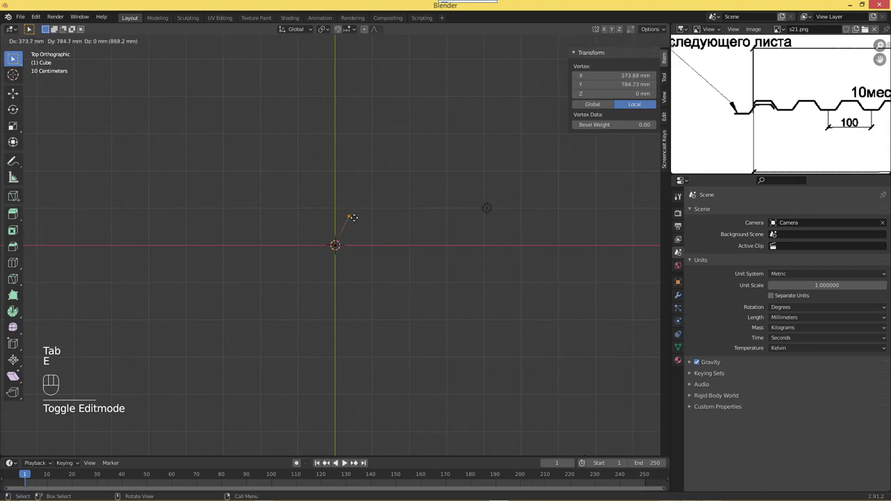
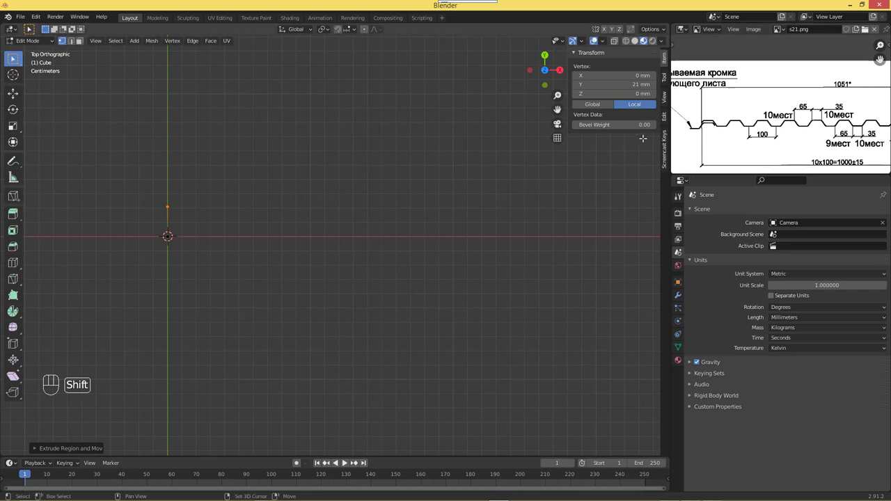
left_click_drag(786, 123, 790, 115)
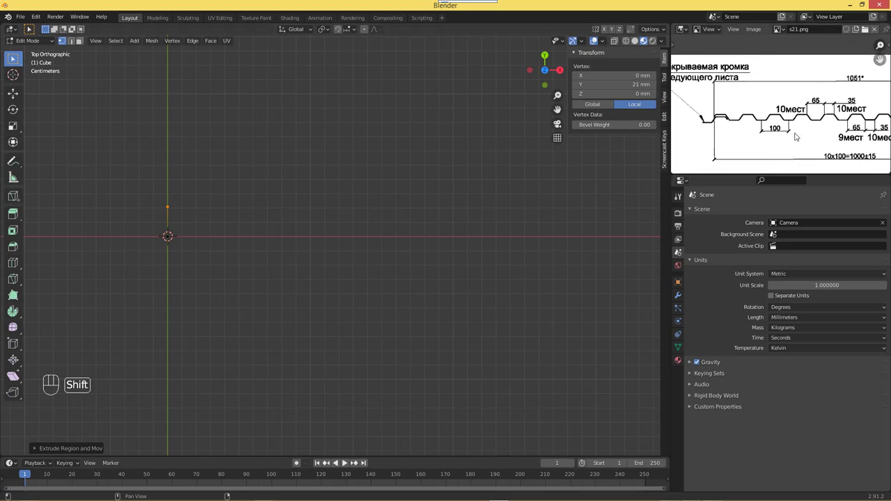
left_click_drag(775, 115, 726, 111)
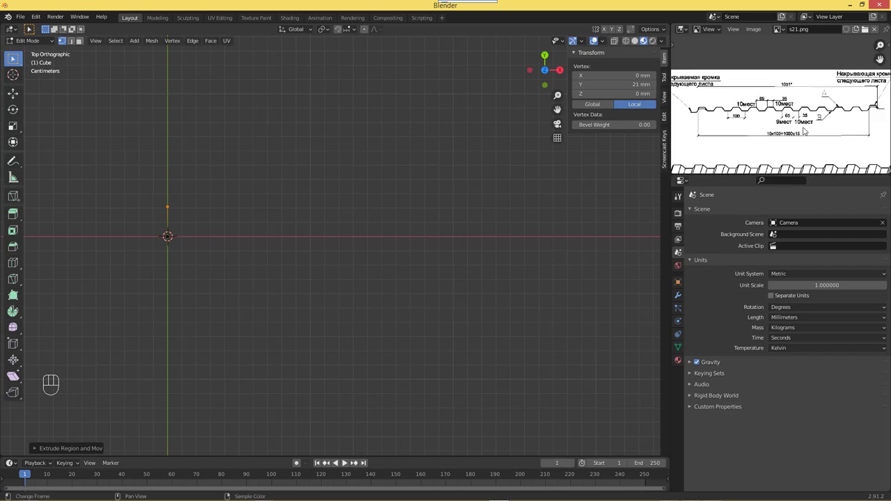
- Pan and zoom the reference drawing to bring the profile dimensions into view
left_click(812, 112)
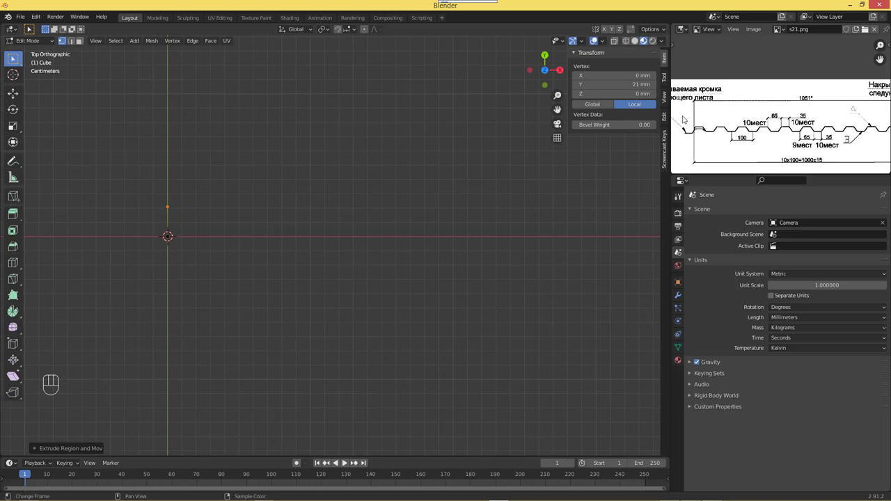
left_click_drag(852, 121, 751, 111)
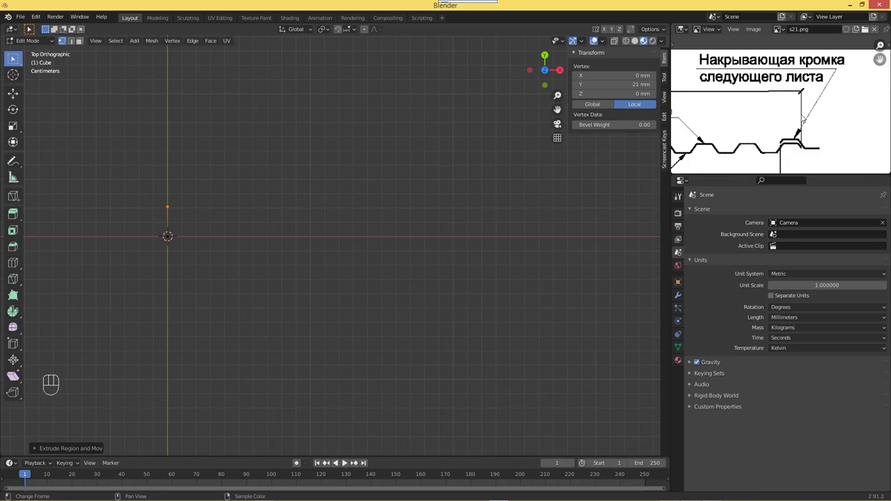
middle_click(751, 115)
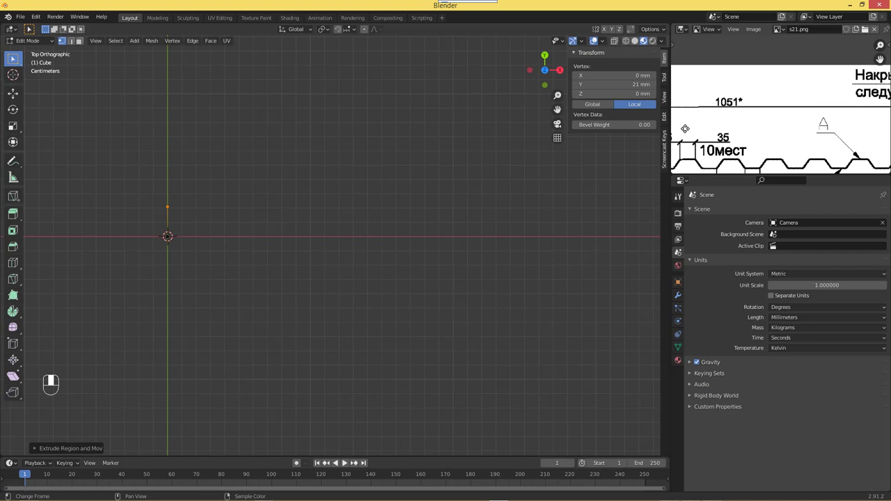
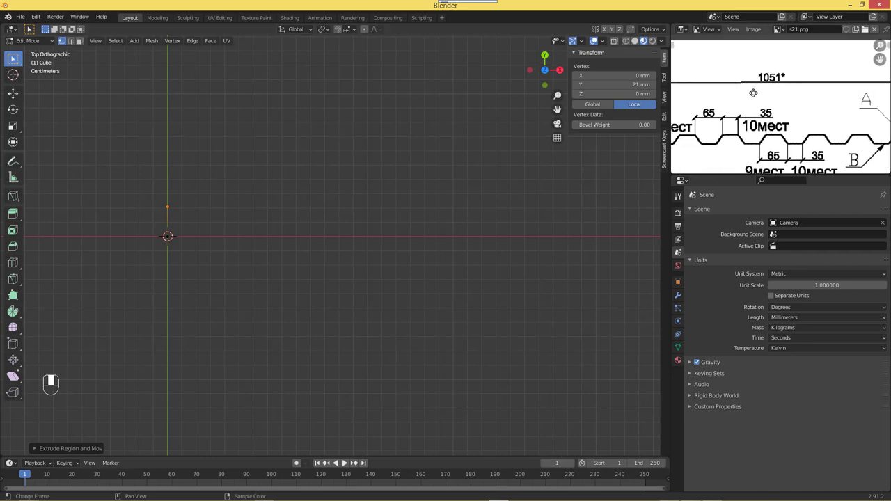
left_click_drag(718, 122, 787, 115)
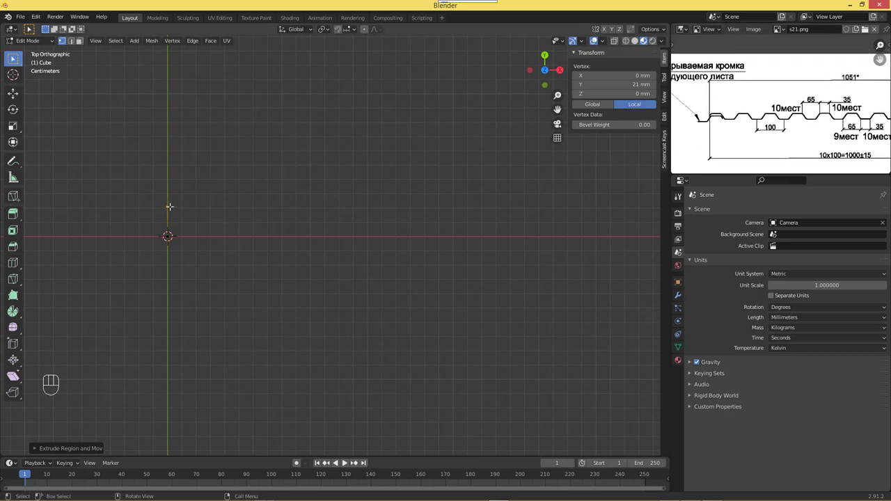
- Offset the top vertex 15 mm along X and extrude the flat top out to 50 mm
left_click(787, 114)
key("g")
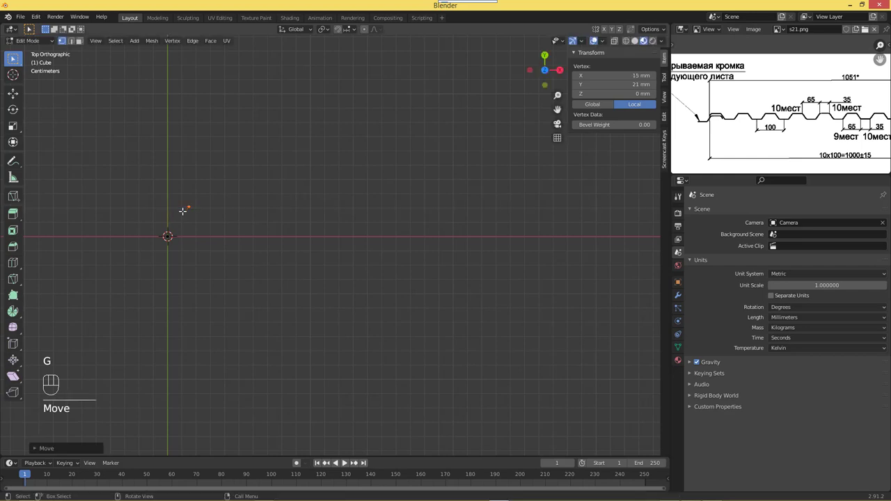
key("e")
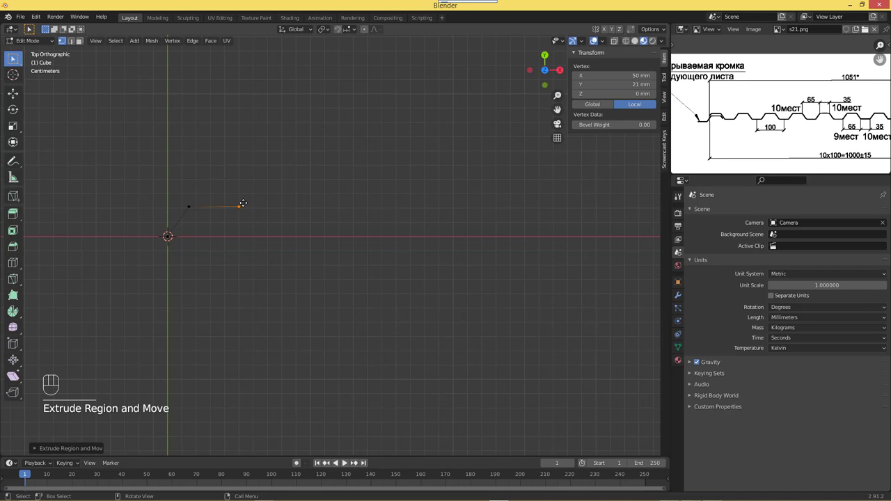
key("e")
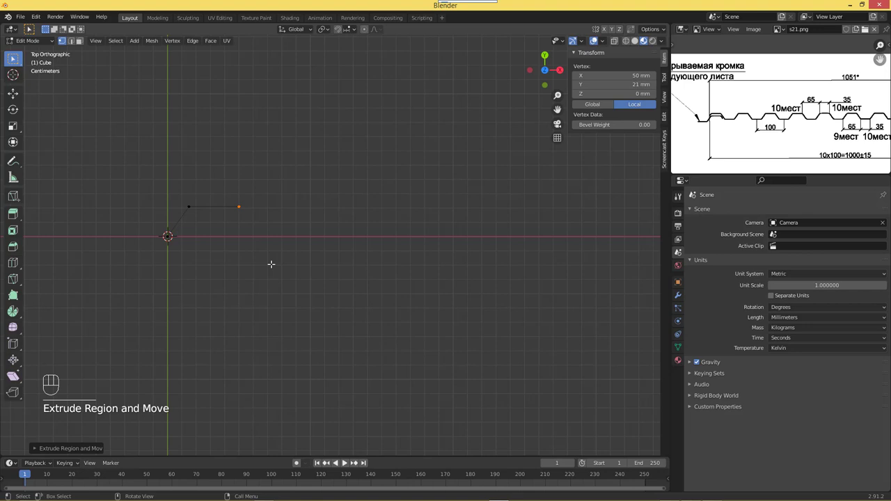
key("ctrl+z")
- Extrude down to the baseline at 65 mm and along it to 100 mm, completing the trapezoid
key("e")
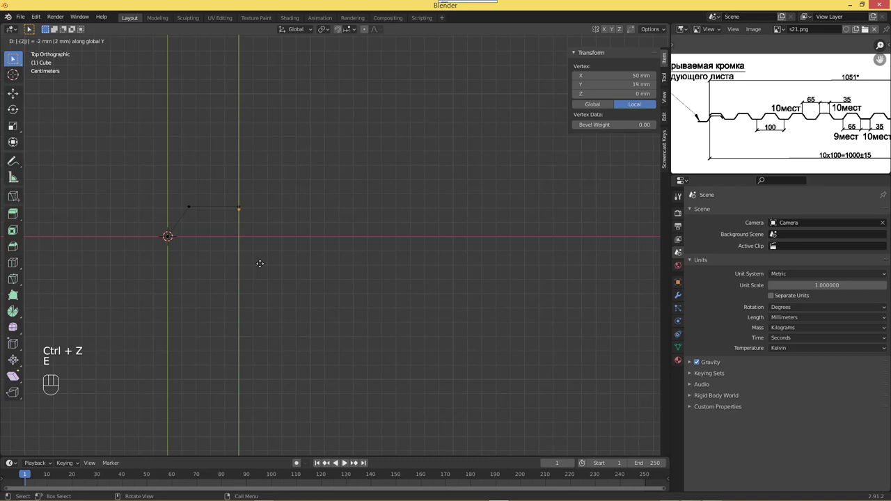
key("g")
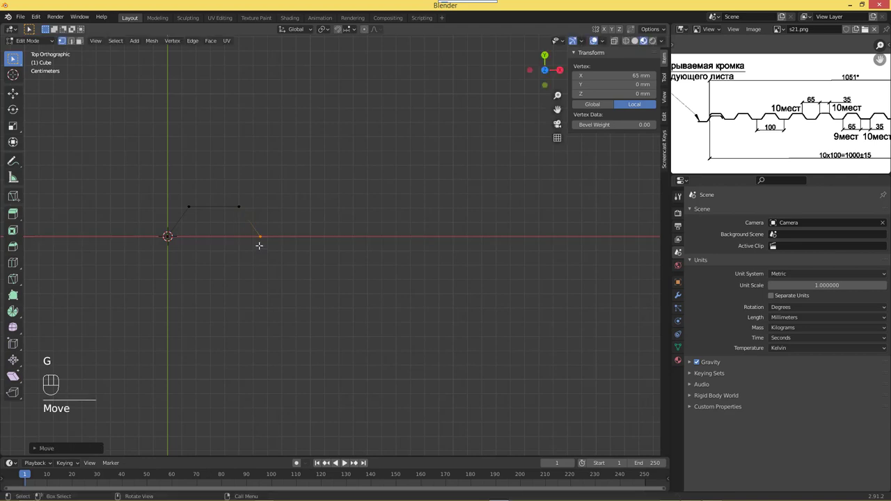
key("e")
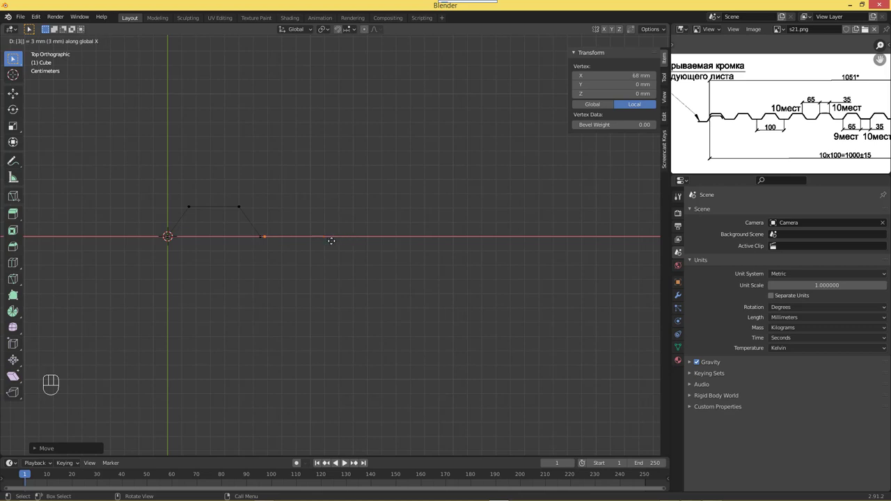
key("e")
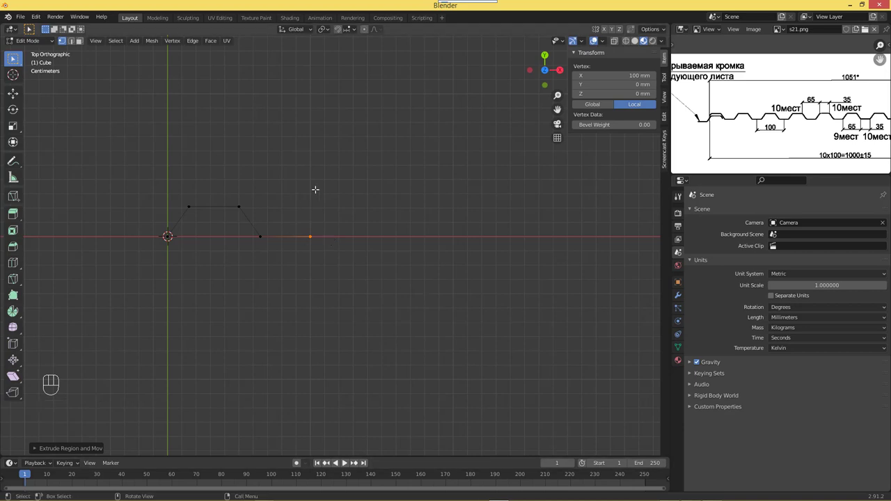
key("Tab")
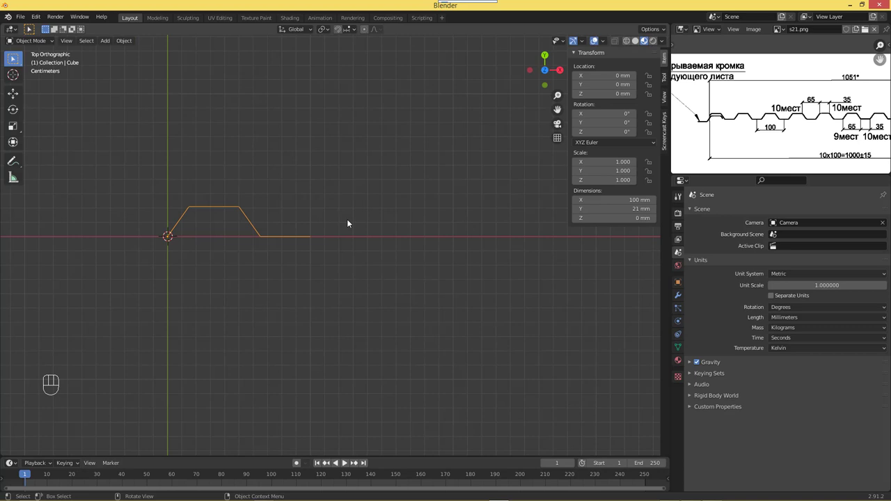
left_click_drag(786, 115, 786, 115)
key("Escape")
key("`")
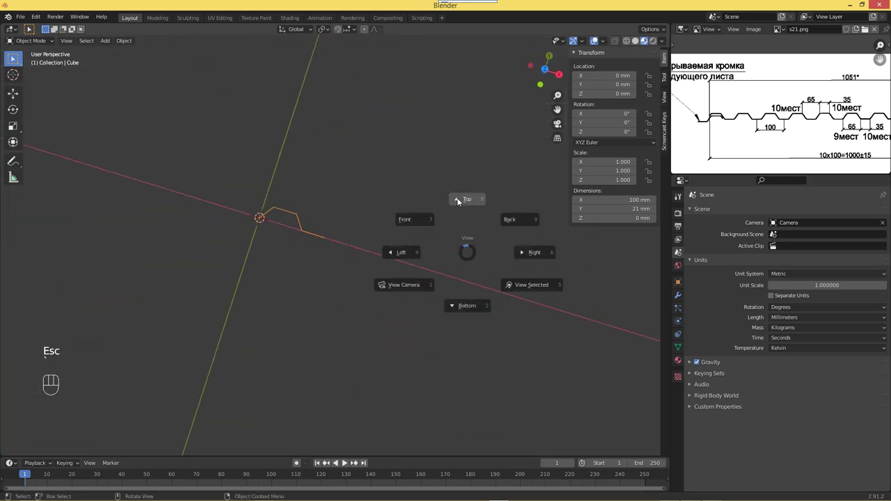
left_click_drag(787, 115, 786, 115)
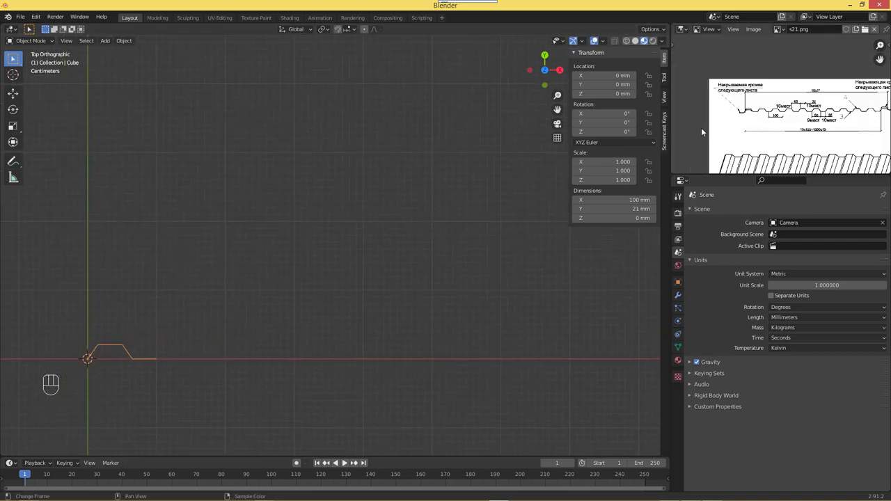
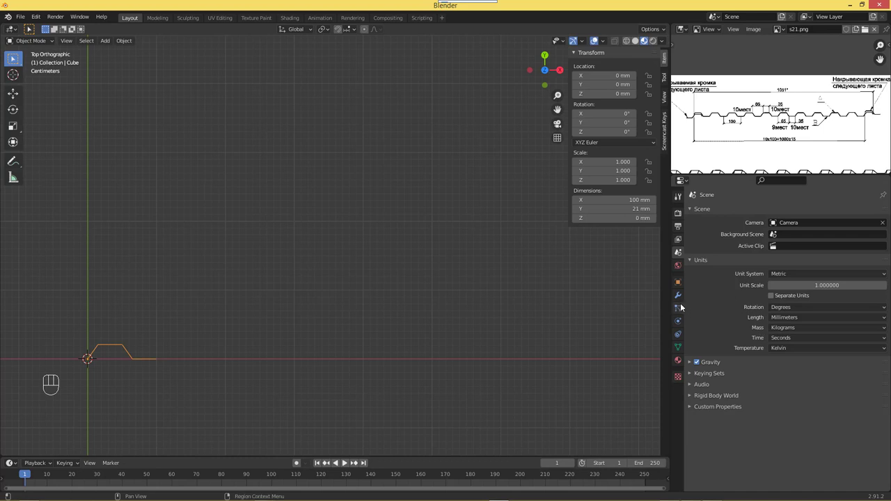
- Raise the Array modifier Count so the 100 mm profile repeats 11 times along X
left_click(681, 302)
left_click_drag(729, 217, 711, 242)
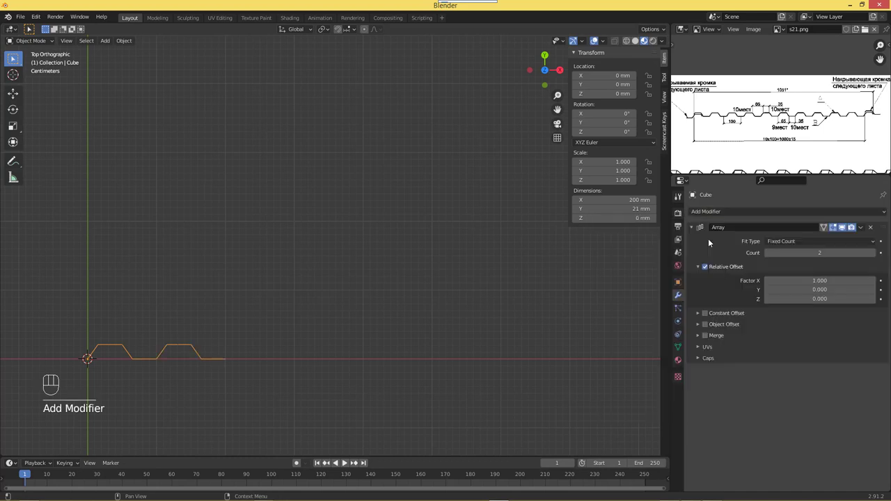
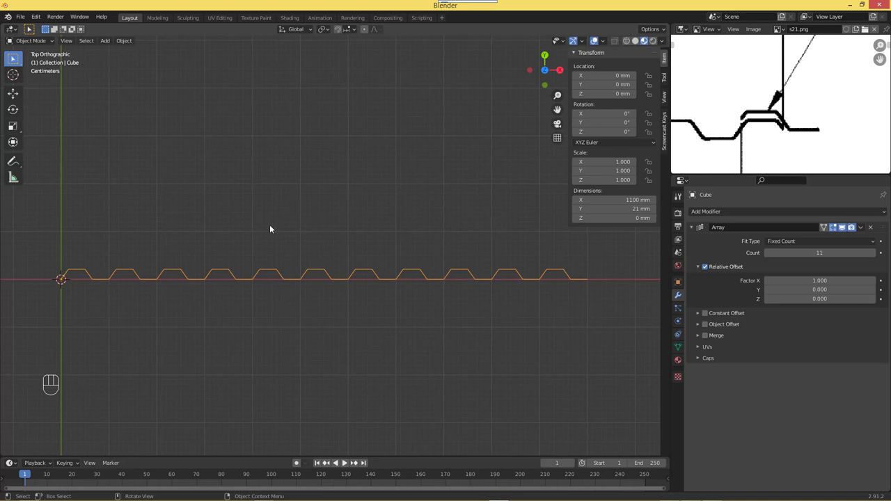
- Apply the Array modifier so the repeated profile becomes real geometry
key("Tab")
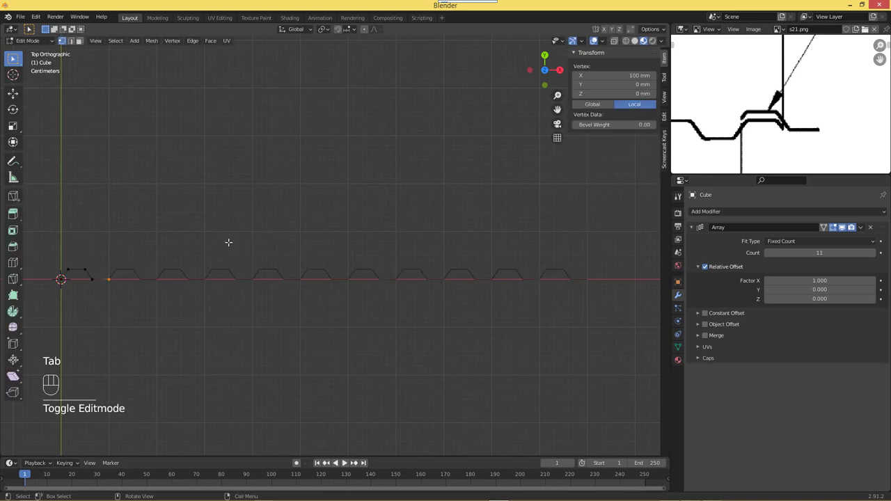
key("a")
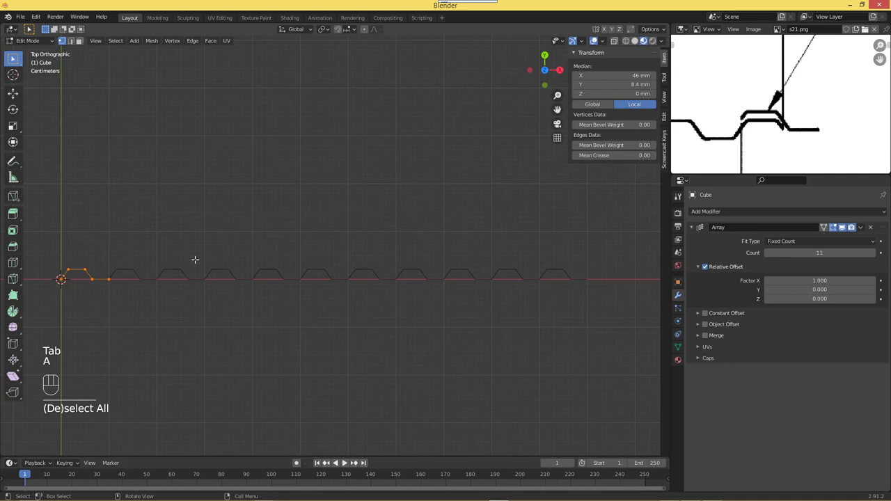
key("a")
key("Tab")
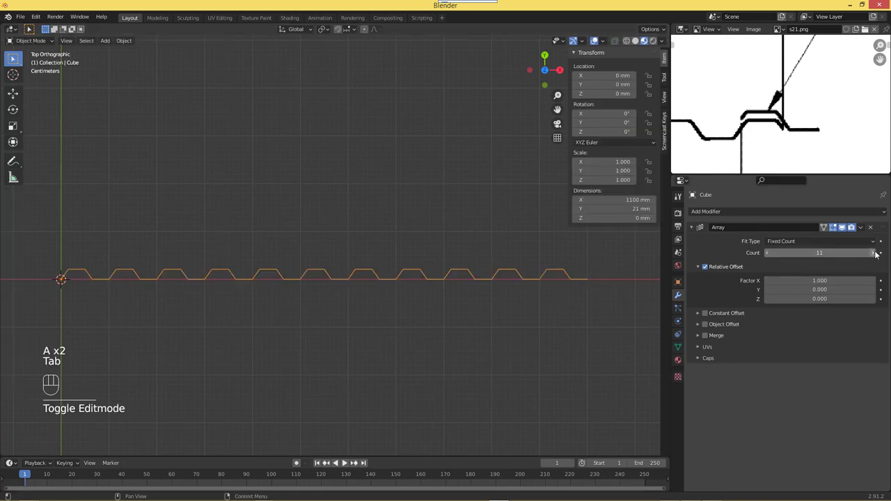
left_click_drag(865, 232, 851, 244)
key("Tab")
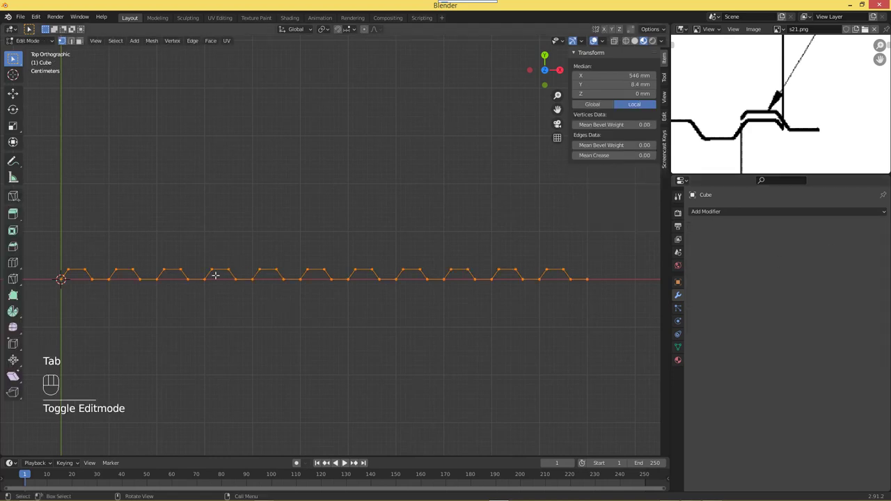
- Select all vertices and Merge by Distance to remove the 10 duplicates
key("a")
key("a")
key("a")
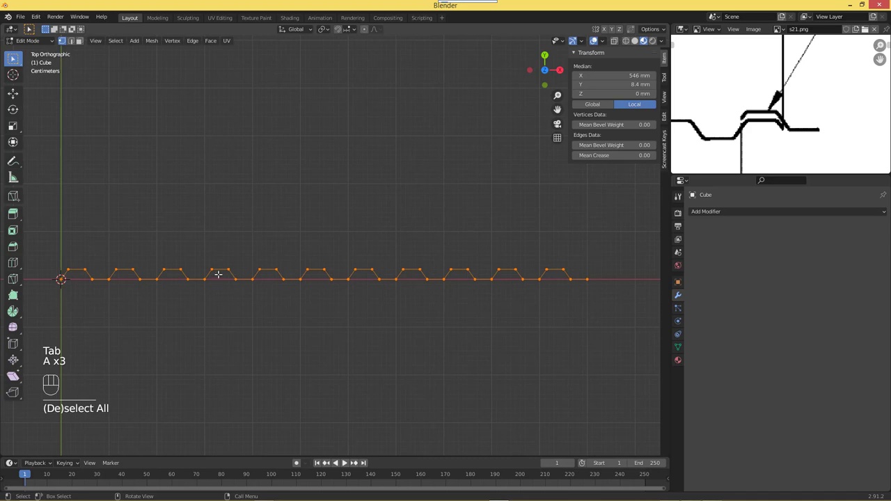
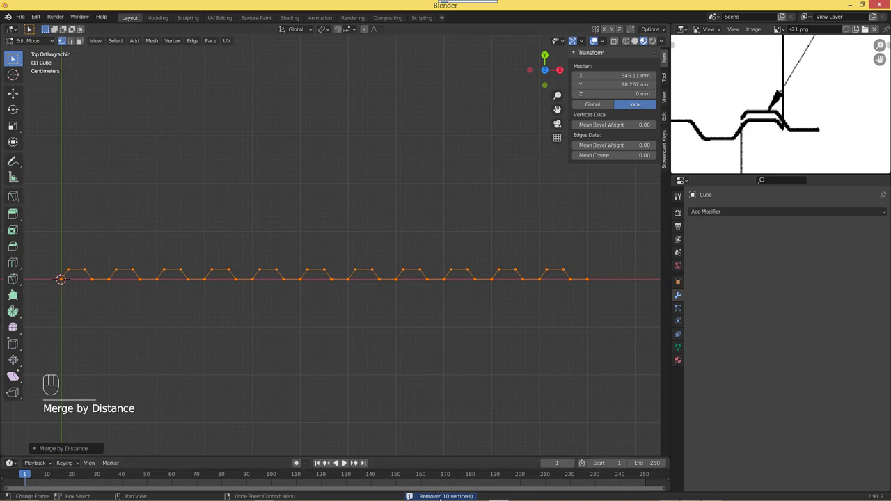
key("Tab")
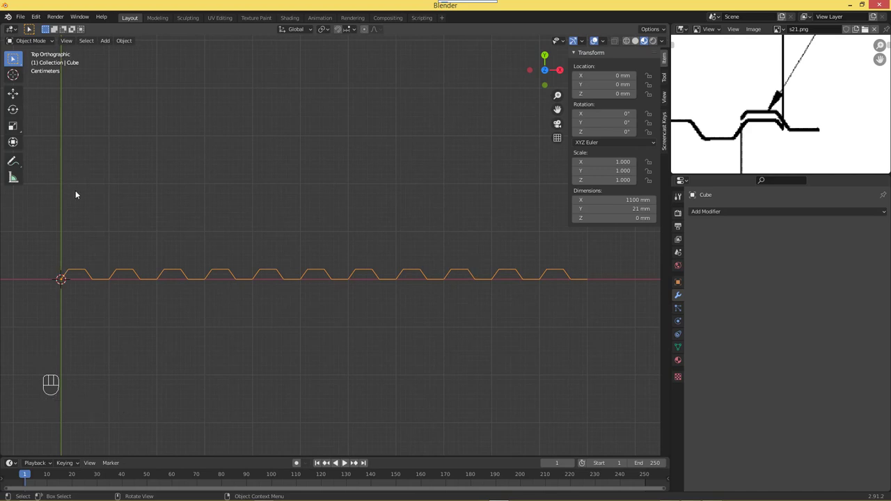
- Add a plane, reduce it to a single 1051 mm edge and move it toward the profile
key("shift+a")
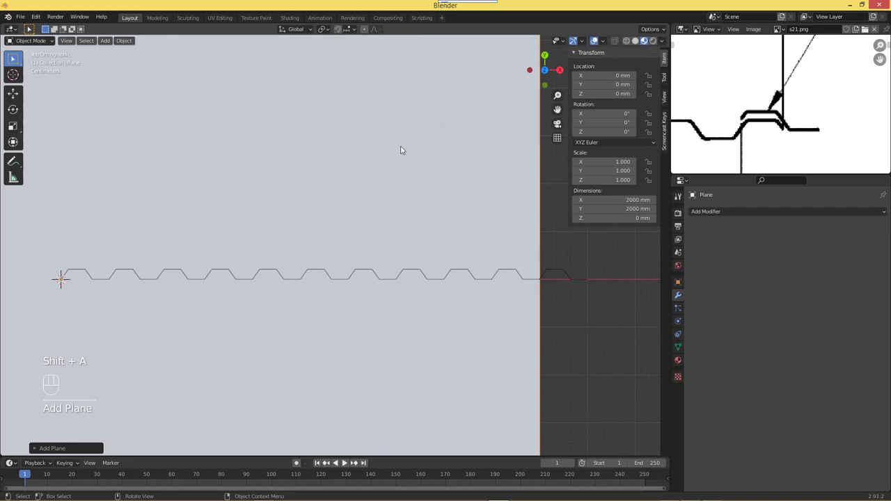
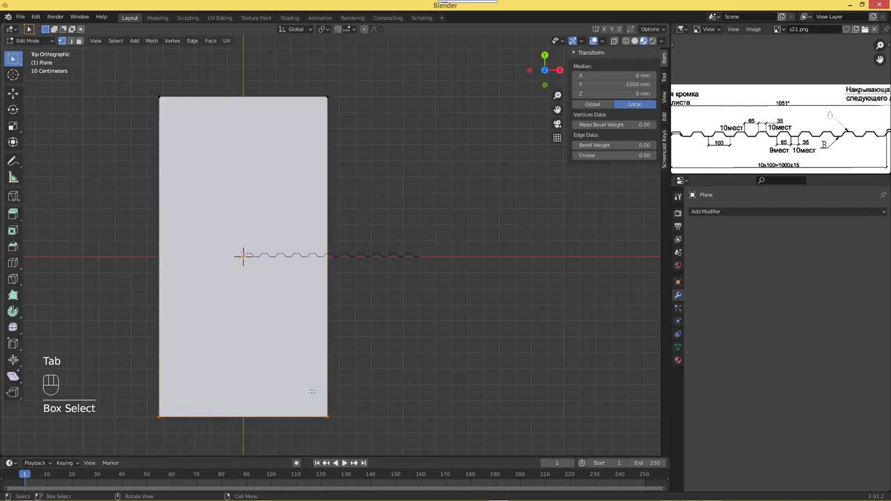
key("x")
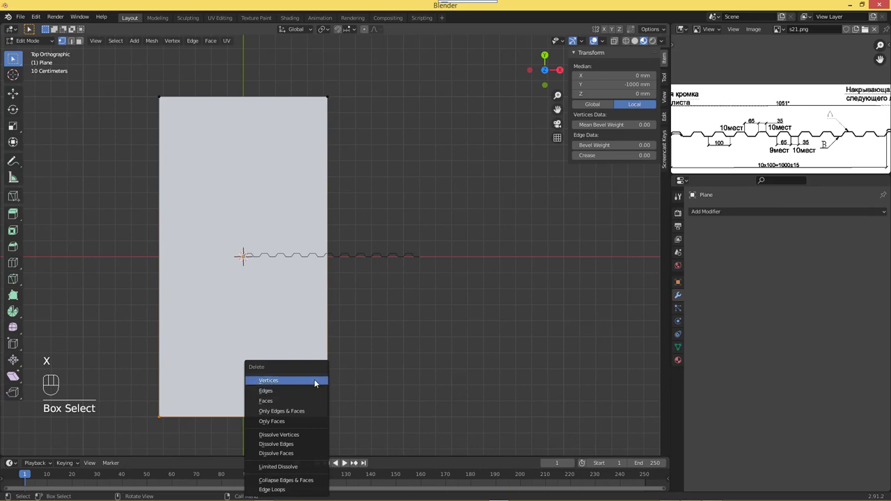
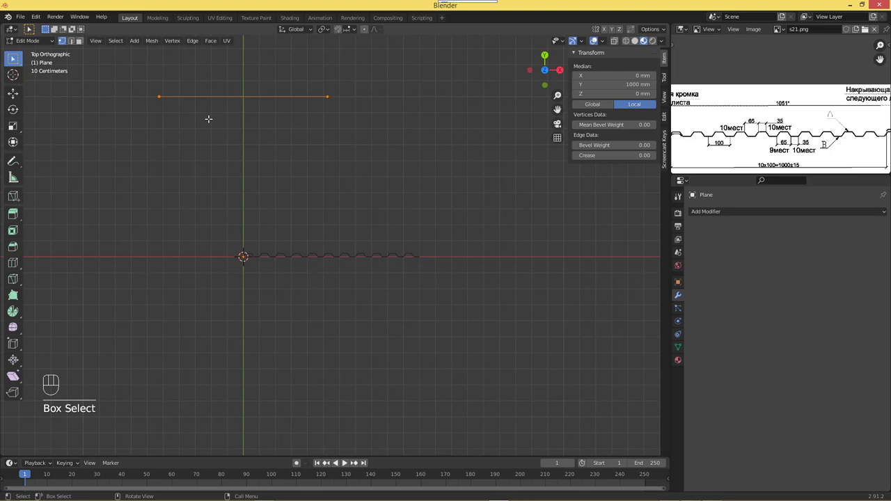
key("Tab")
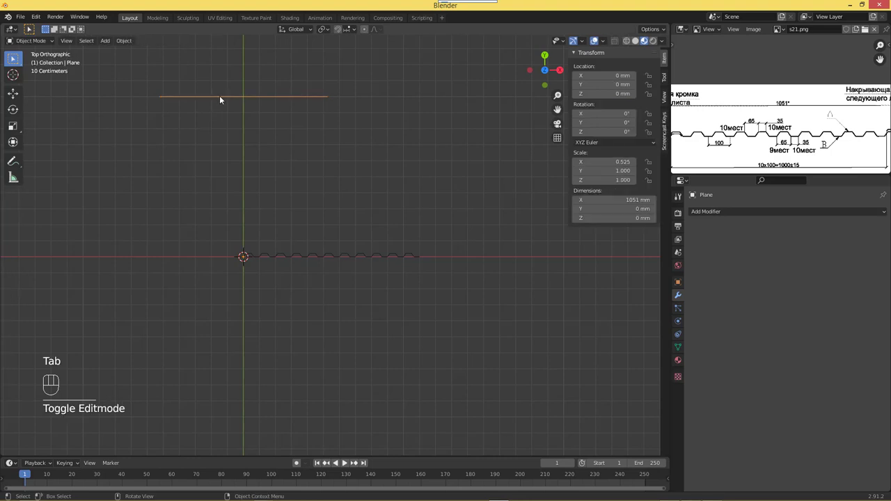
left_click_drag(222, 98, 270, 131)
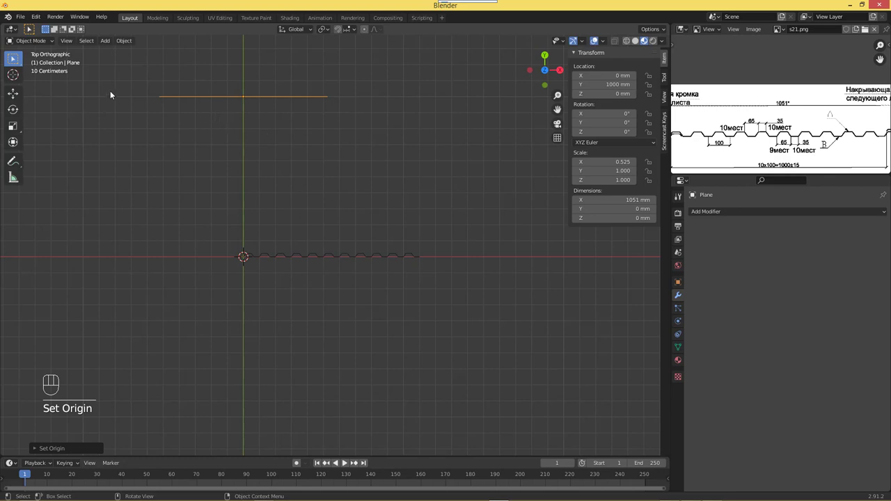
key("g")
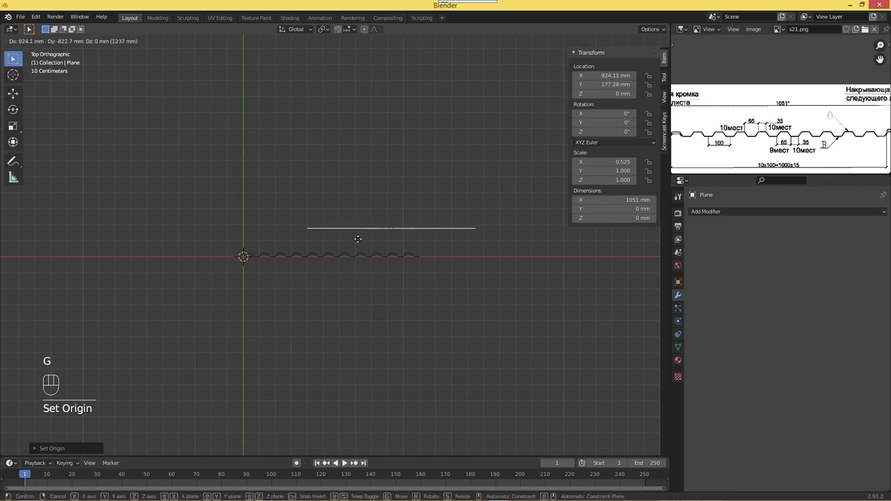
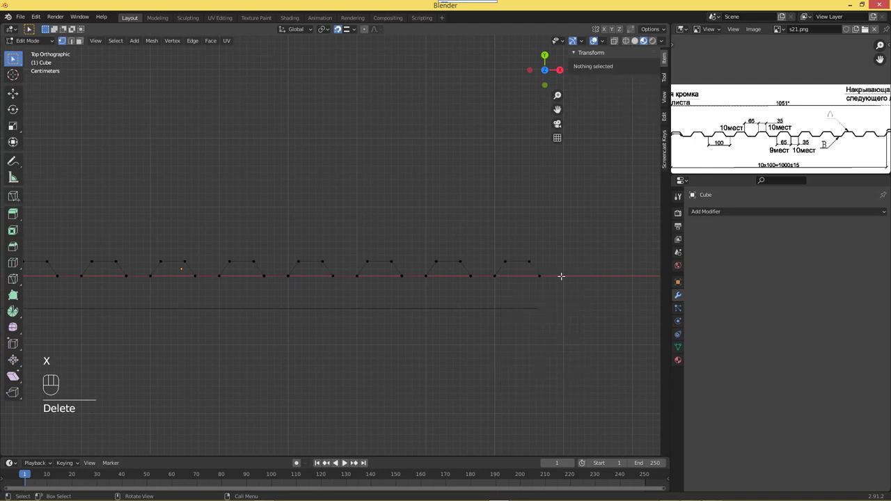
- Set the profile's origin to its geometry centre
key("Tab")
left_click_drag(382, 216, 412, 221)
left_click(359, 286)
left_click(357, 260)
left_click_drag(354, 262, 415, 273)
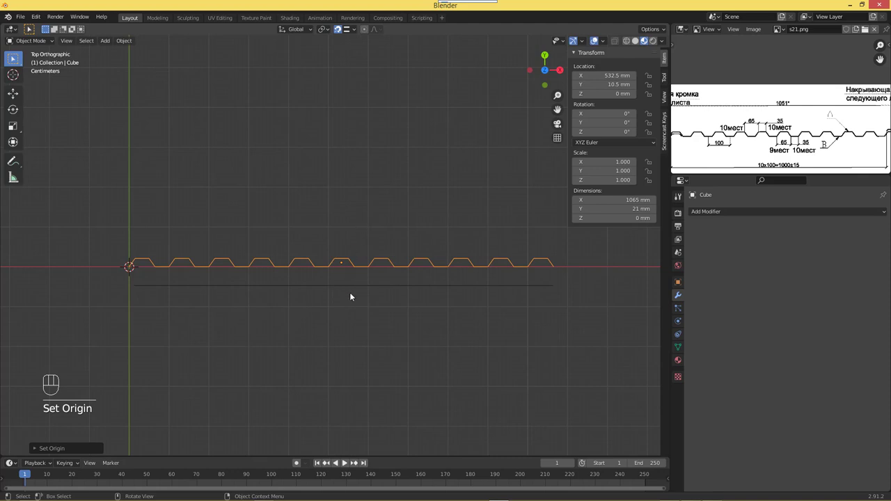
- Move the 1051 mm guide edge up to 21 mm height and centre it along X on the profile
left_click(346, 308)
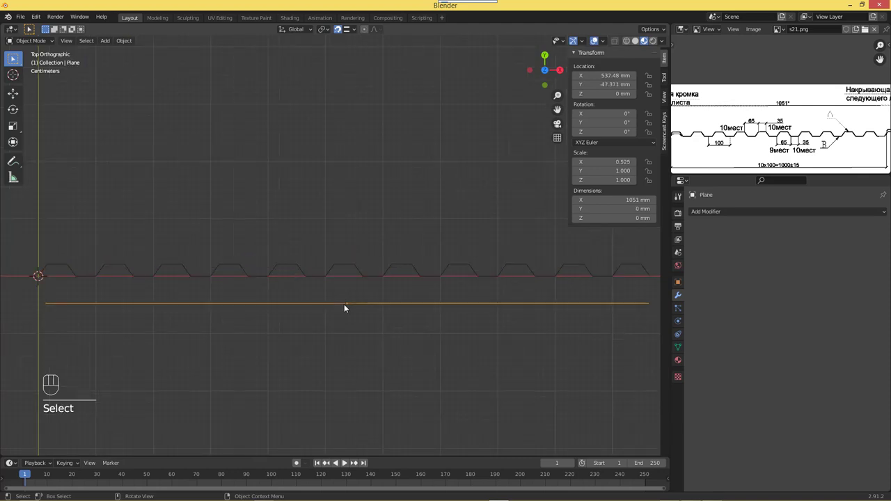
key("g")
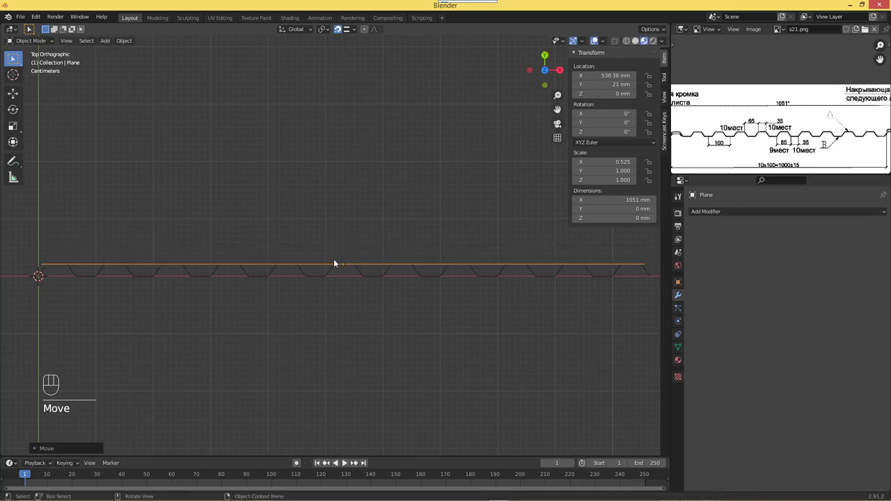
left_click(386, 299)
left_click(389, 288)
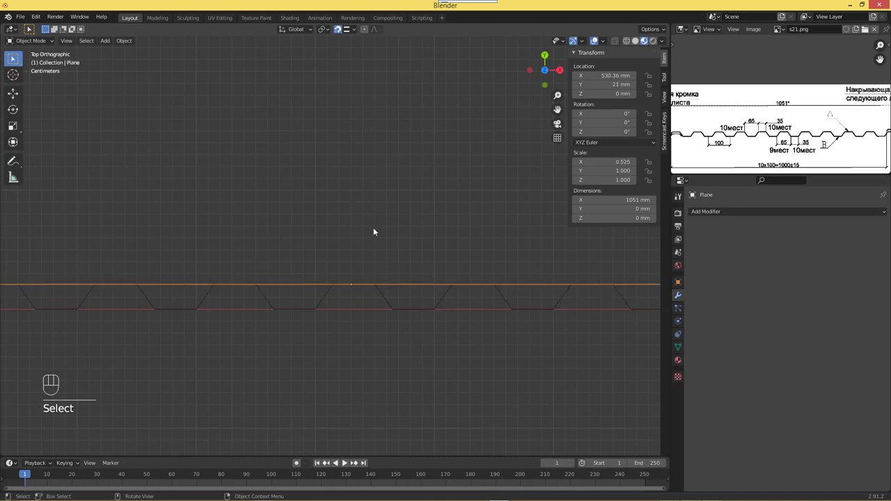
key("g")
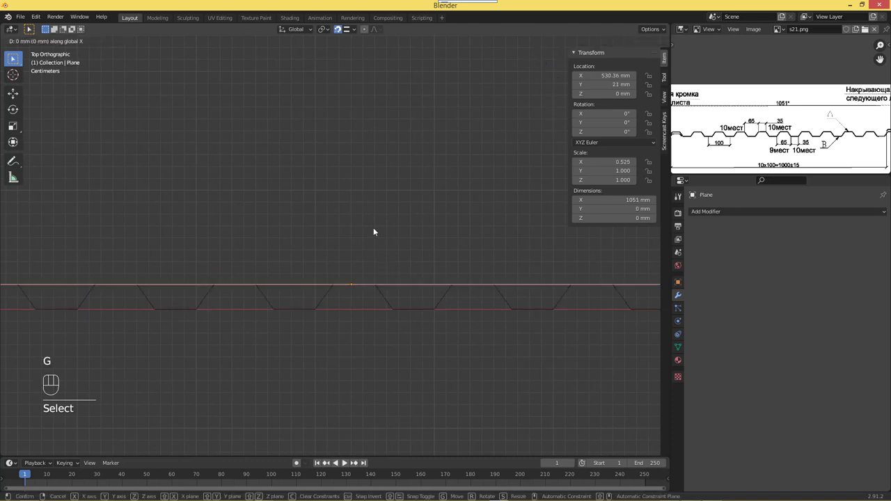
left_click(384, 292)
left_click(387, 285)
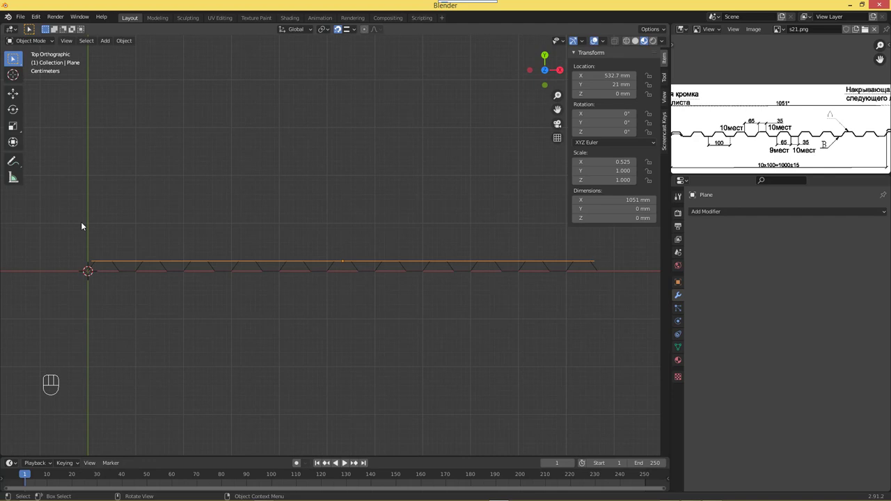
- Zoom in on the profile's end where it overhangs the guide edge
left_click_drag(148, 228, 275, 248)
left_click_drag(264, 191, 283, 186)
middle_click(283, 186)
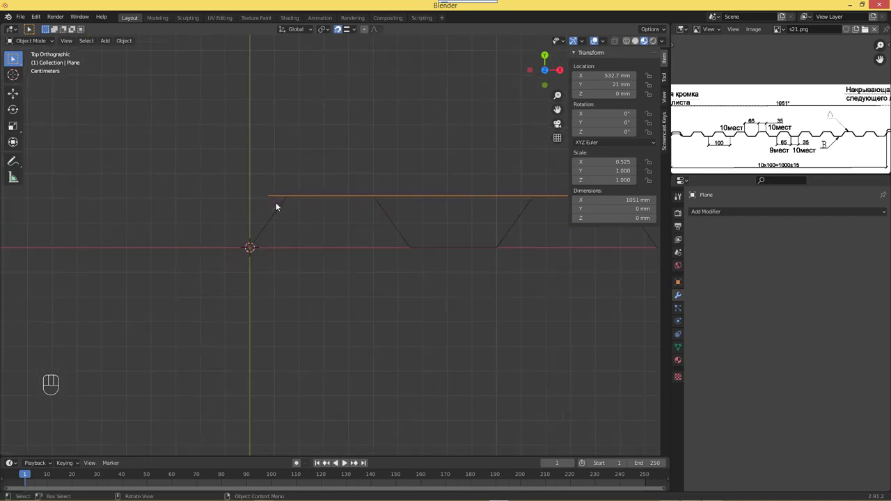
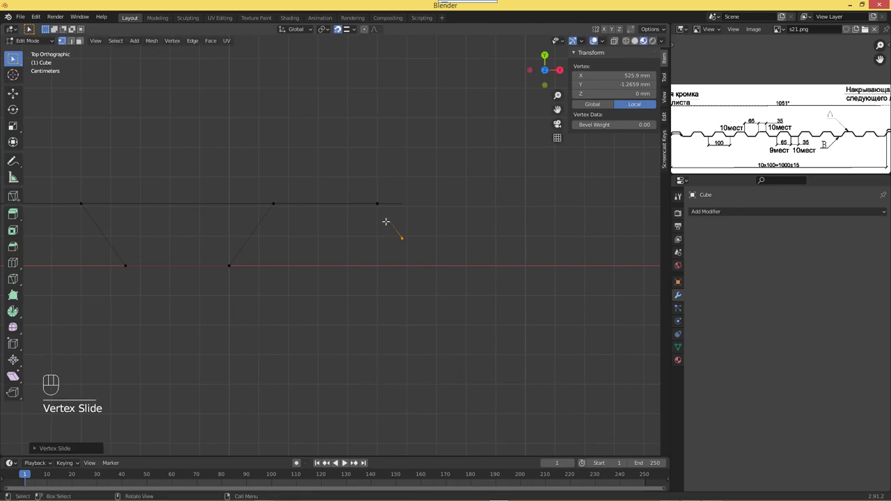
- Return to Object Mode and bring the profile and guide edge into view
key("Tab")
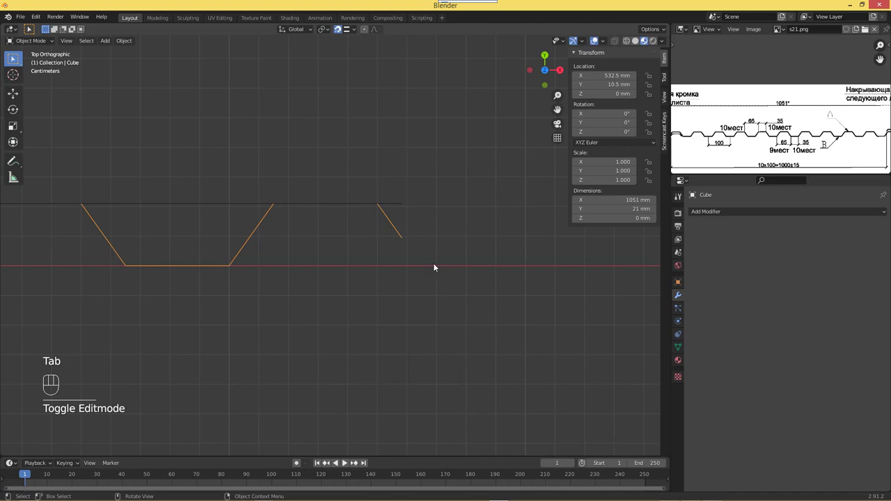
left_click(401, 206)
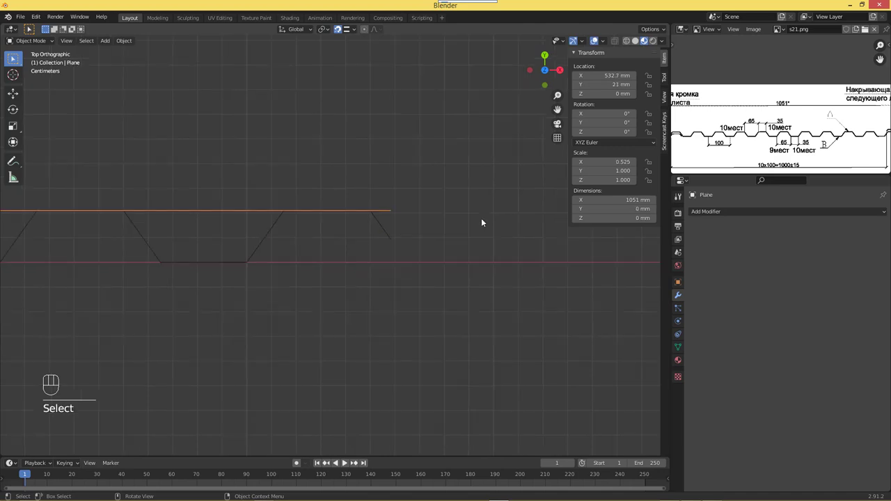
left_click_drag(308, 212, 514, 220)
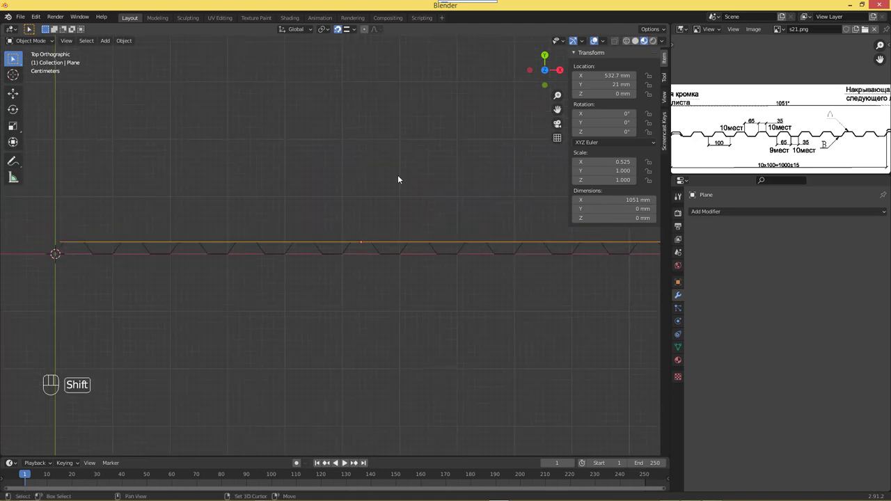
left_click_drag(376, 186, 374, 207)
left_click_drag(374, 207, 384, 230)
left_click_drag(384, 230, 389, 296)
left_click(387, 310)
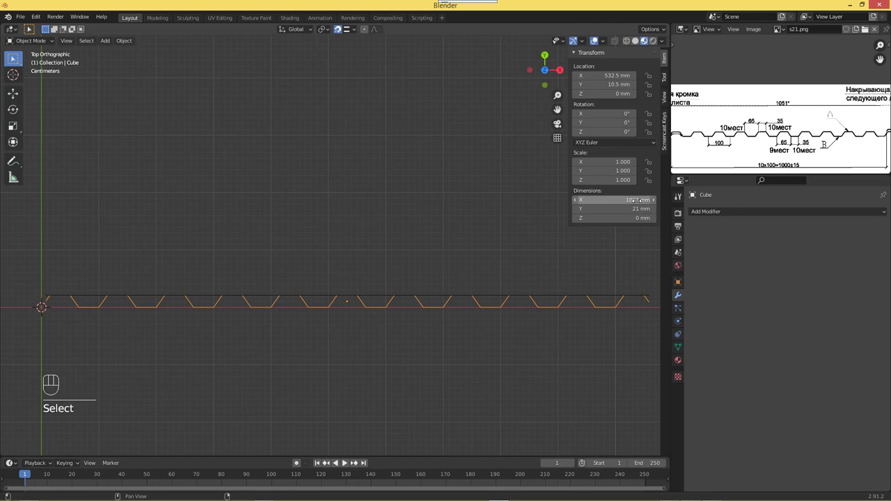
- Delete the reference plane and reselect the trapezoidal profile object
left_click(440, 295)
key("x")
key("Delete")
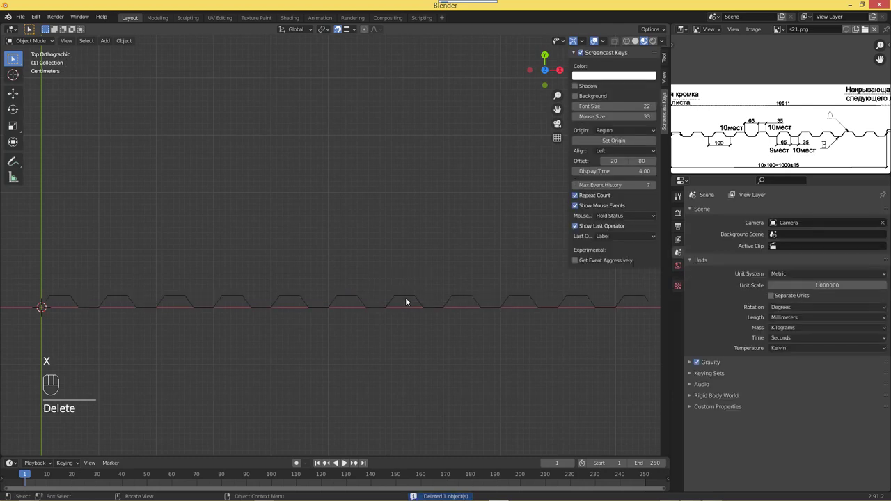
left_click(411, 301)
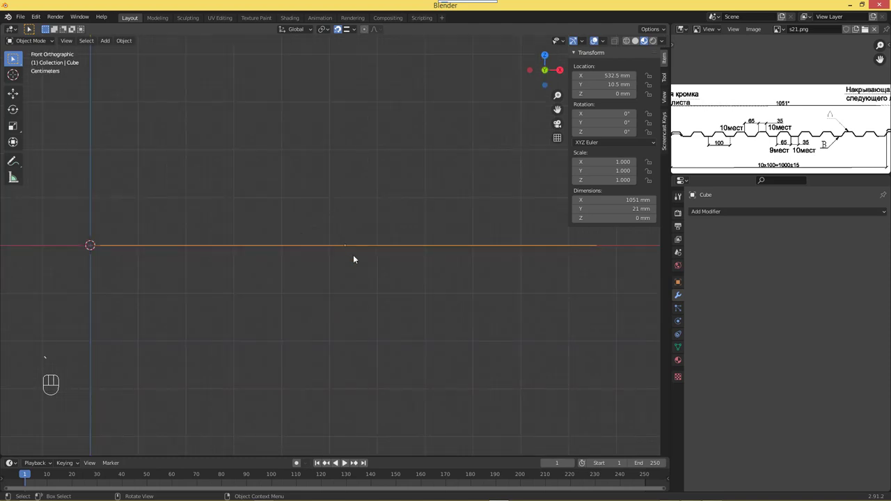
- Select the profile object and frame it in a front view
left_click_drag(371, 201, 355, 296)
left_click(355, 296)
middle_click(359, 296)
double_click(365, 286)
middle_click(365, 286)
middle_click(363, 293)
- Select all profile vertices and extrude them 2000 mm along Z into a sheet
key("Tab")
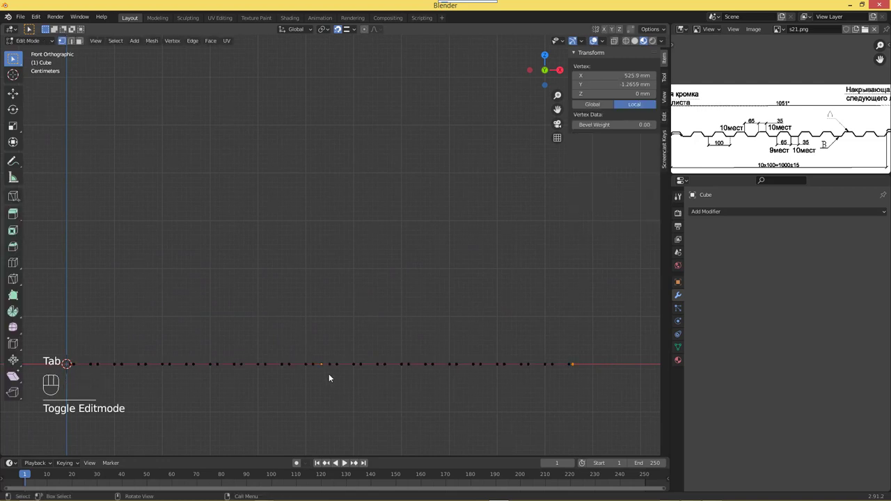
key("a")
key("e")
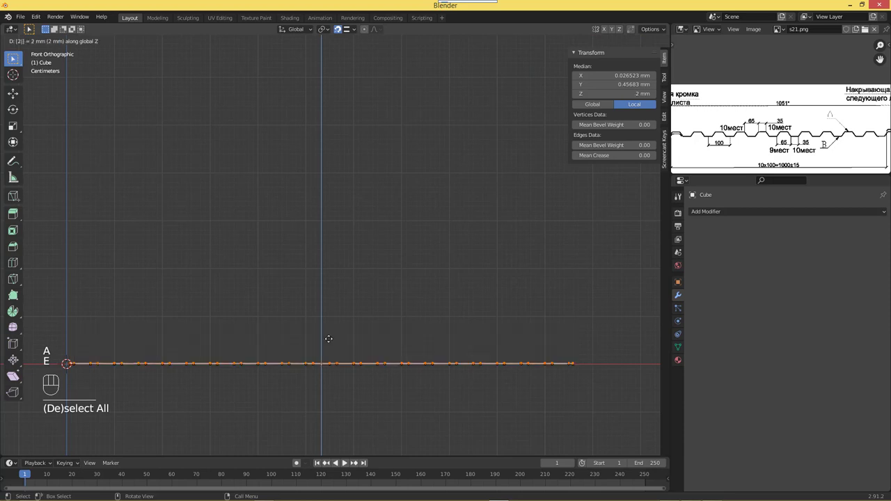
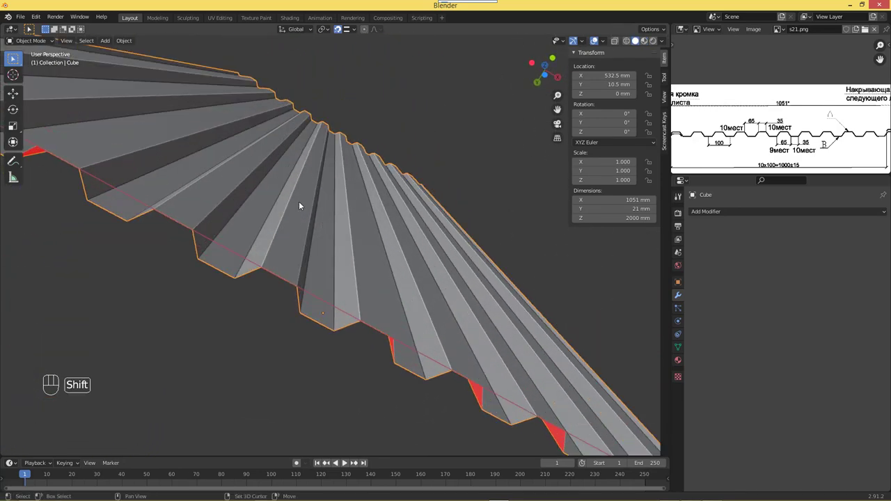
- Orbit and zoom out to inspect the whole extruded sheet
left_click_drag(317, 211, 297, 205)
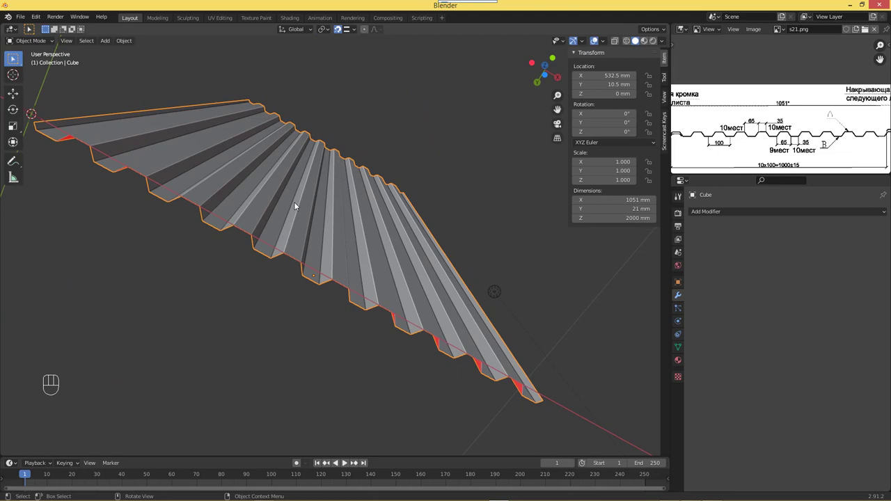
left_click_drag(278, 218, 294, 281)
left_click_drag(326, 278, 327, 323)
middle_click(327, 259)
- Rotate the sheet 180° about X and move it up 2000 mm along Z
key("r")
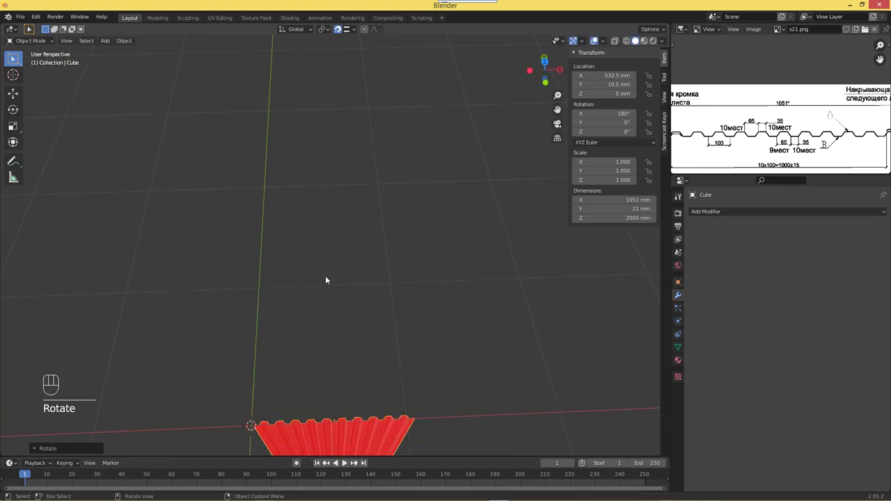
key("g")
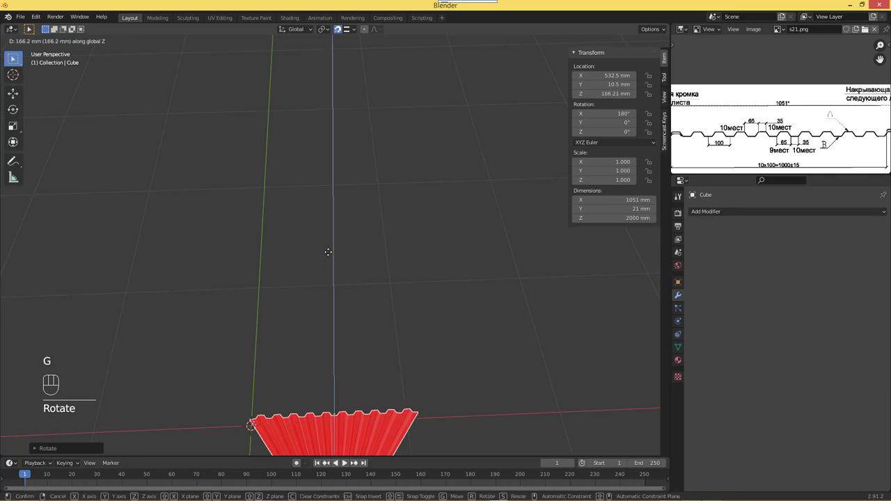
key("g")
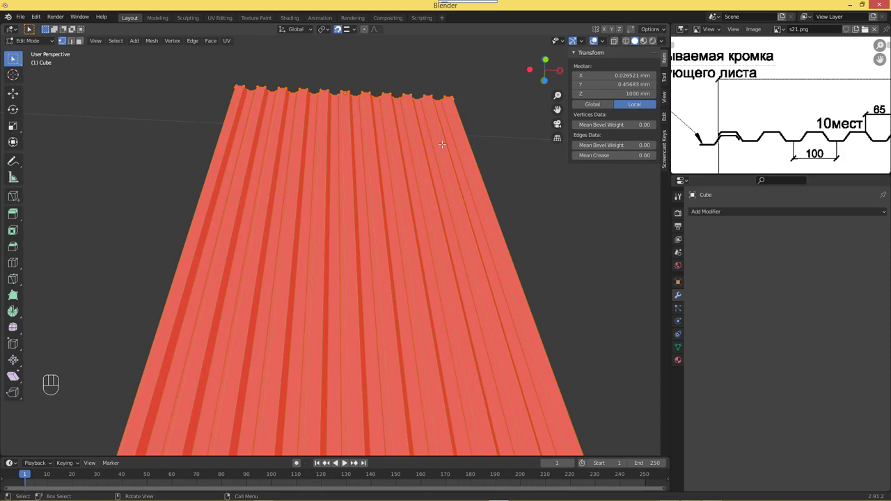
- Flip the sheet's normals with Alt+N, return to Object Mode and check the faces from several angles
key("alt+n")
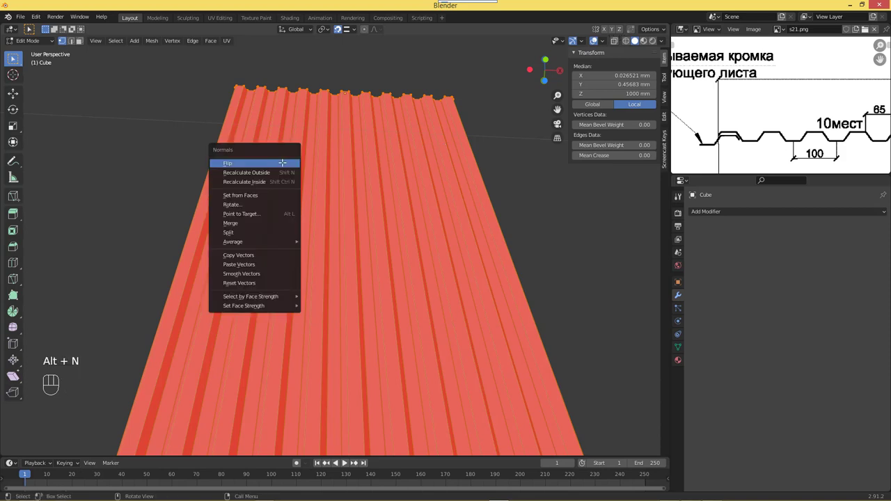
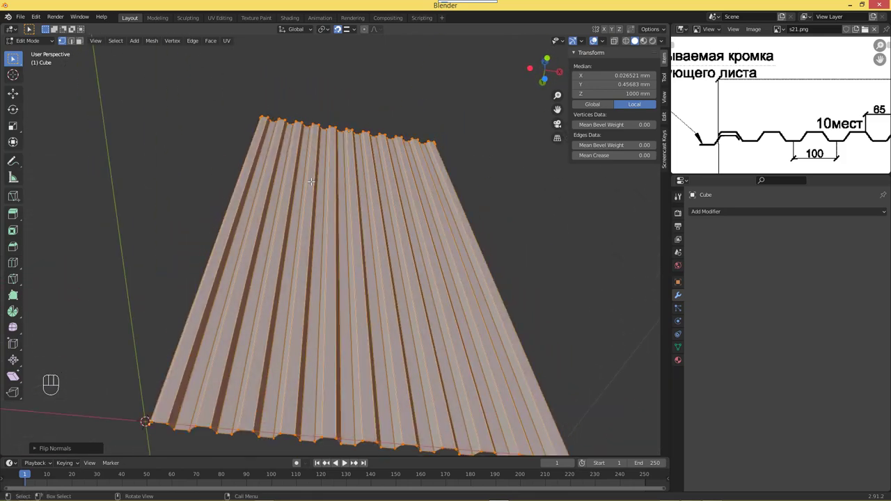
key("Tab")
left_click_drag(337, 242, 353, 241)
left_click_drag(285, 158, 288, 177)
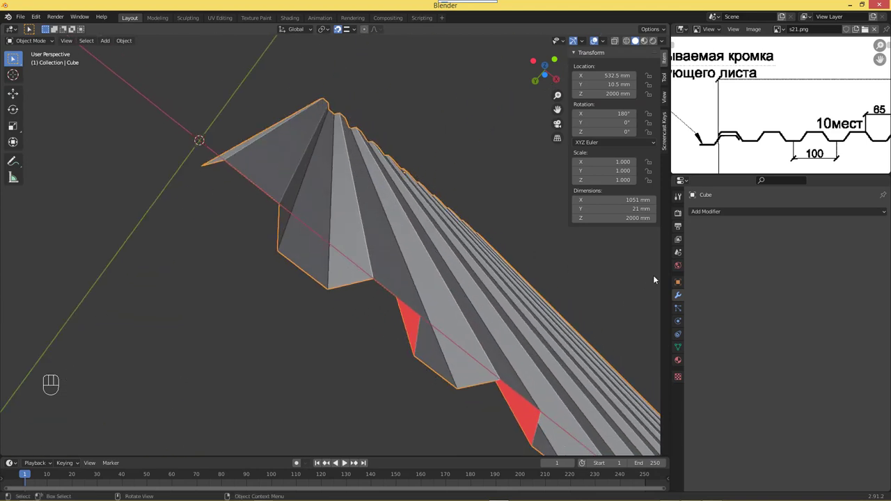
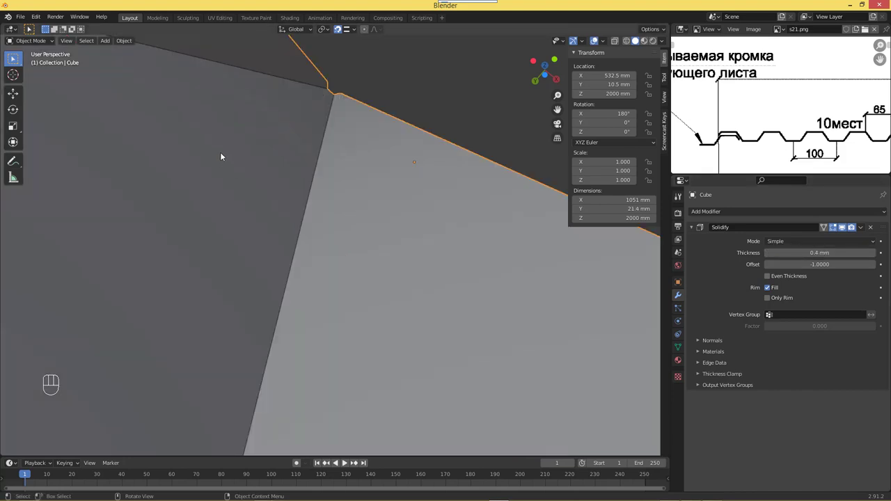
- Enable Even Thickness on the Solidify modifier so the 0.4 mm sheet keeps uniform thickness at sharp corners
left_click_drag(218, 149, 214, 148)
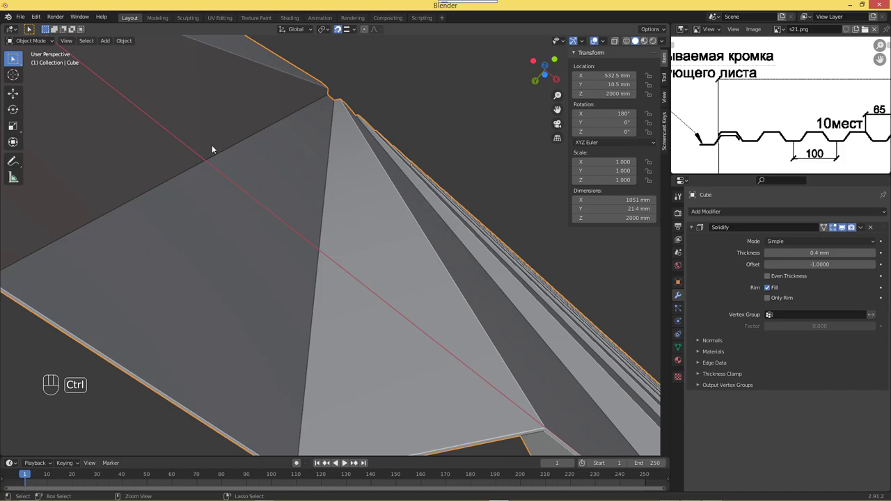
left_click_drag(217, 139, 217, 142)
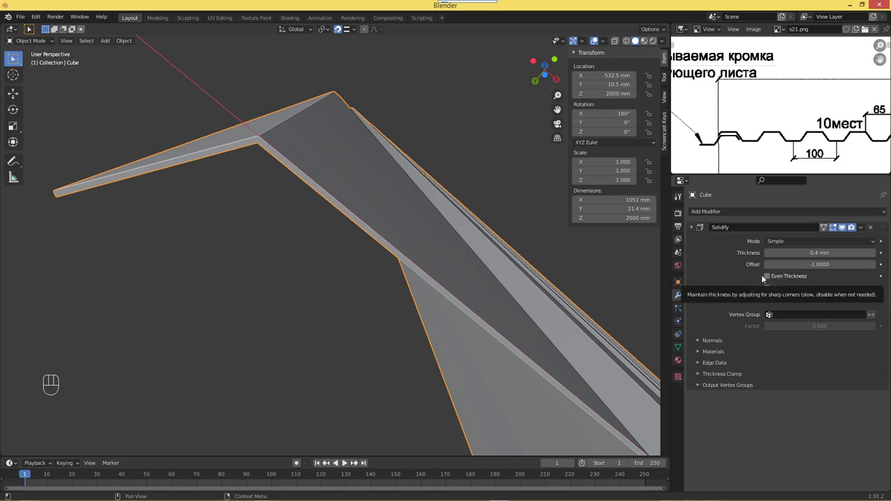
left_click(774, 278)
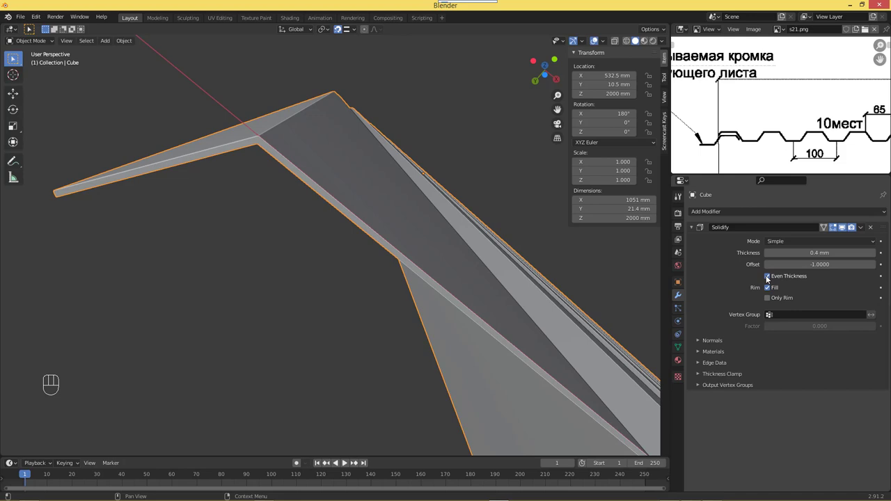
left_click(770, 277)
left_click(768, 277)
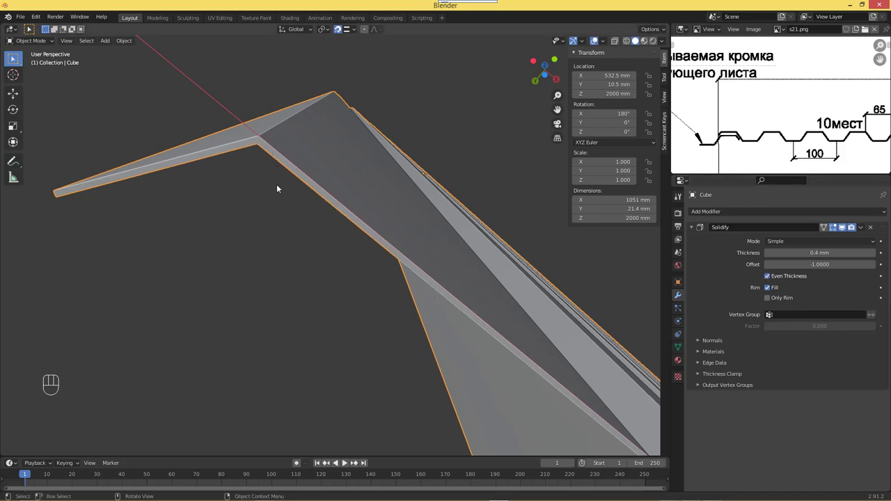
- Orbit around the solidified sheet and frame it whole to inspect the result
left_click_drag(167, 205, 166, 205)
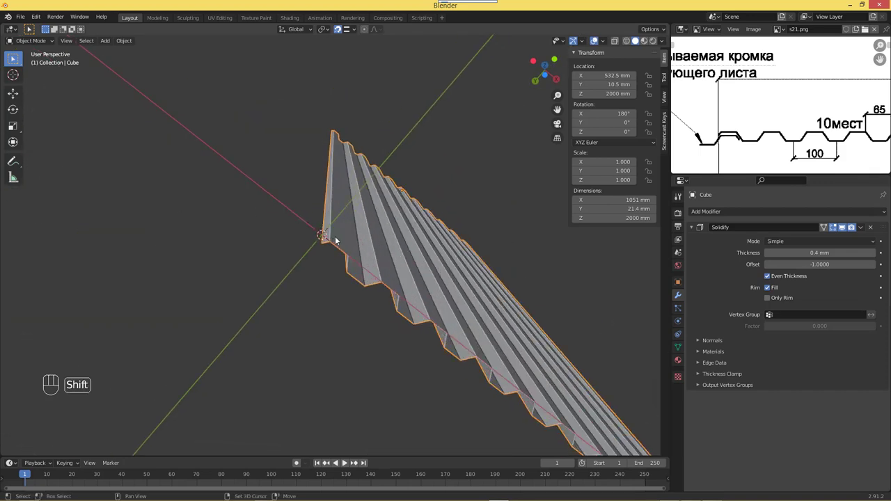
left_click_drag(336, 235, 334, 235)
left_click_drag(327, 243, 180, 234)
left_click_drag(333, 309, 345, 277)
left_click_drag(363, 227, 366, 215)
left_click_drag(386, 228, 365, 195)
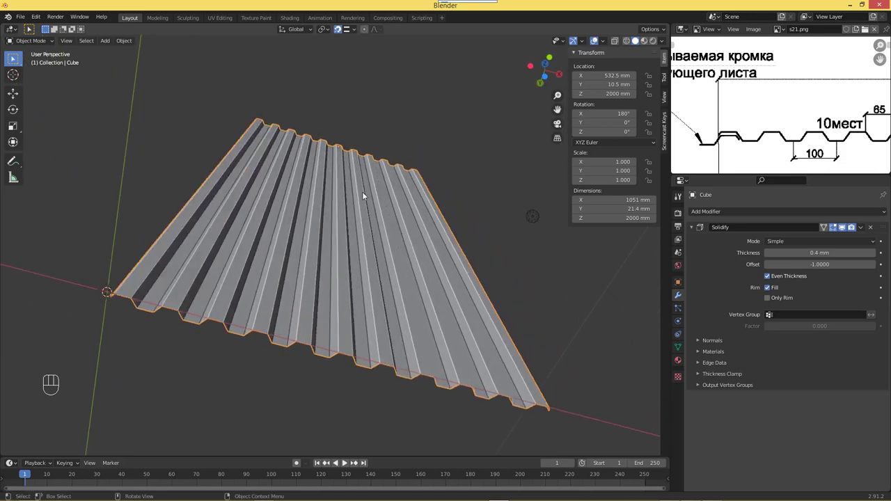